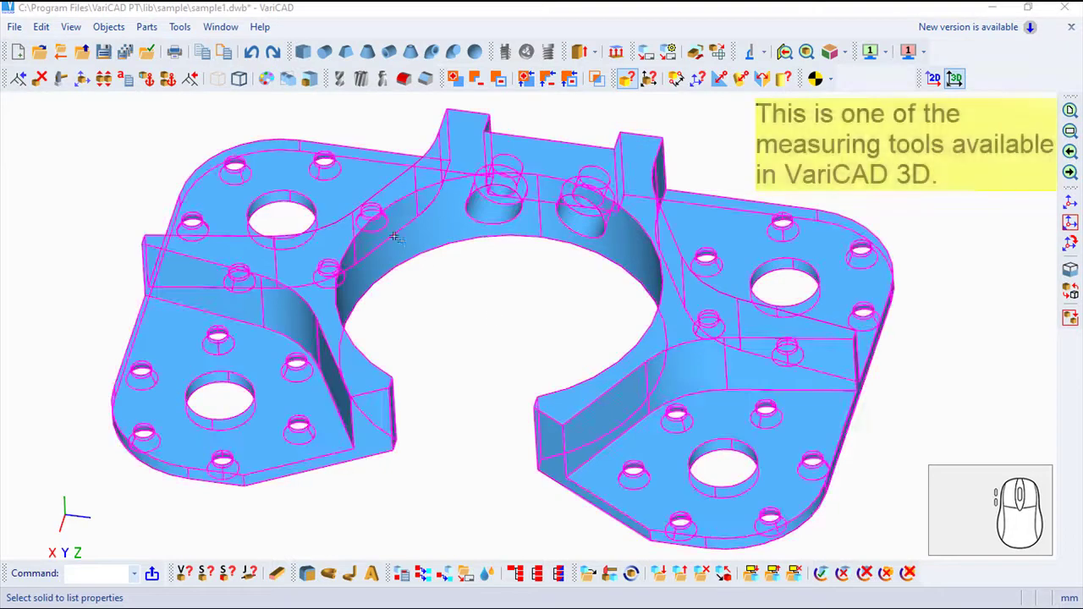
# Step: Show the Objects > Check submenu listing the 3D measuring tools
pyautogui.click(120, 27)
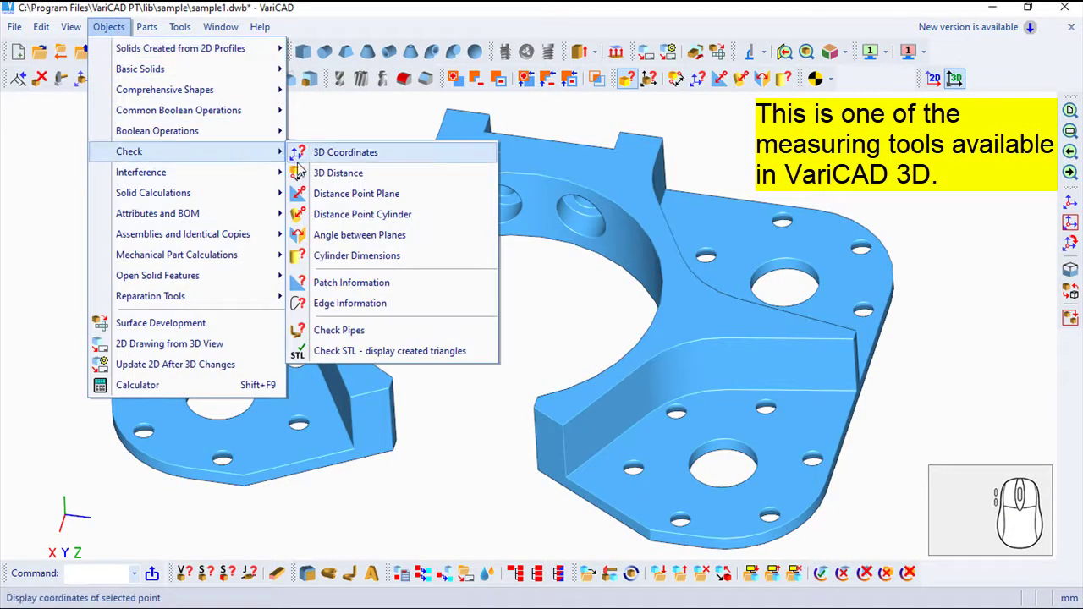
# Step: Start the Distance Point Plane measurement from the Check submenu
pyautogui.click(361, 195)
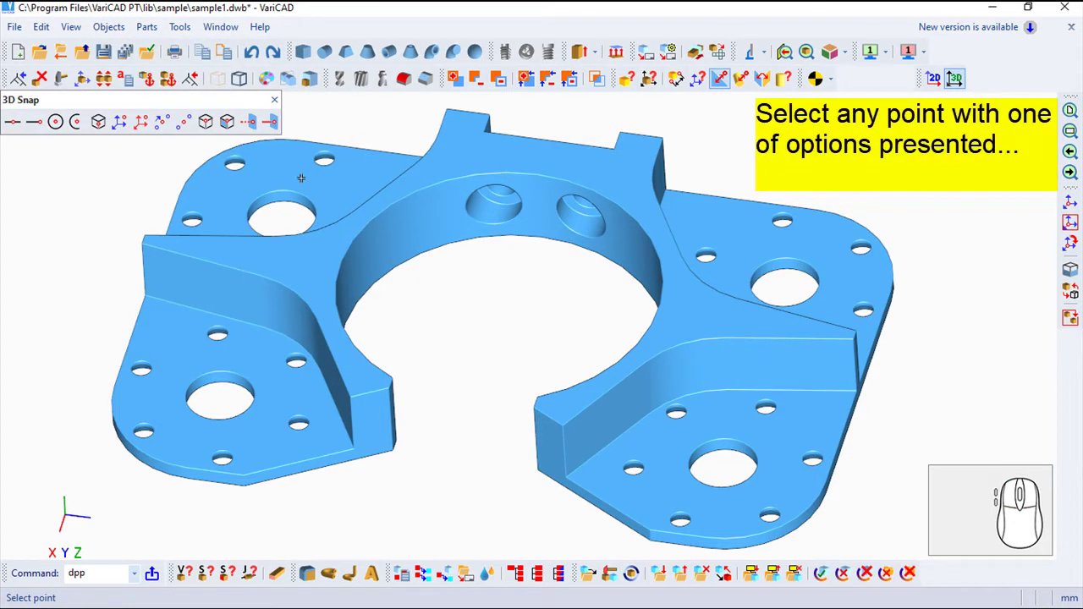
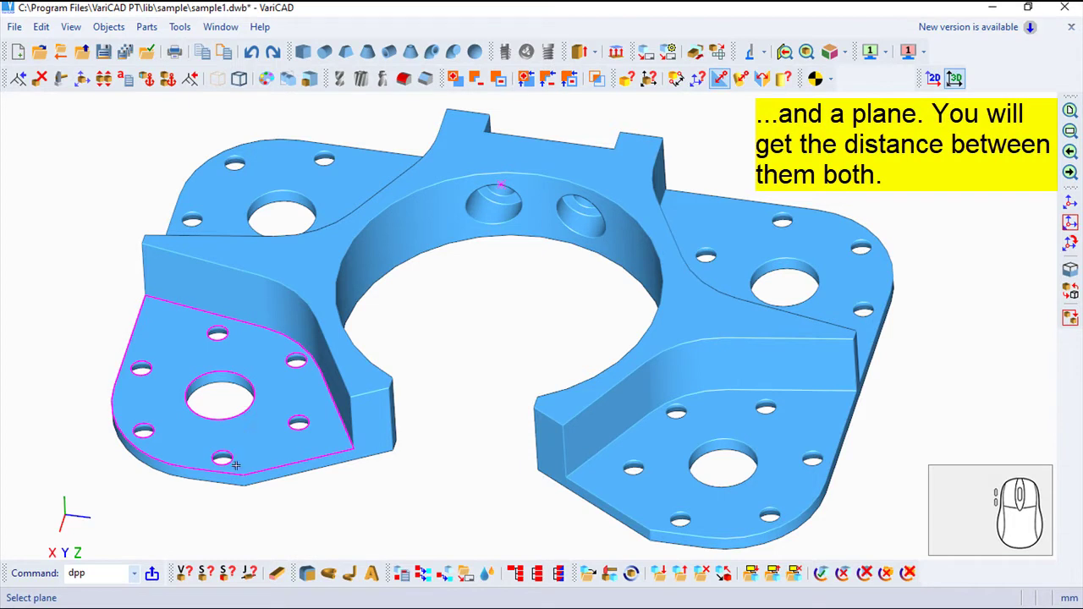
# Step: Use the left lug's narrow side face as the plane, get distance 85.5, and dismiss the result
pyautogui.click(193, 74)
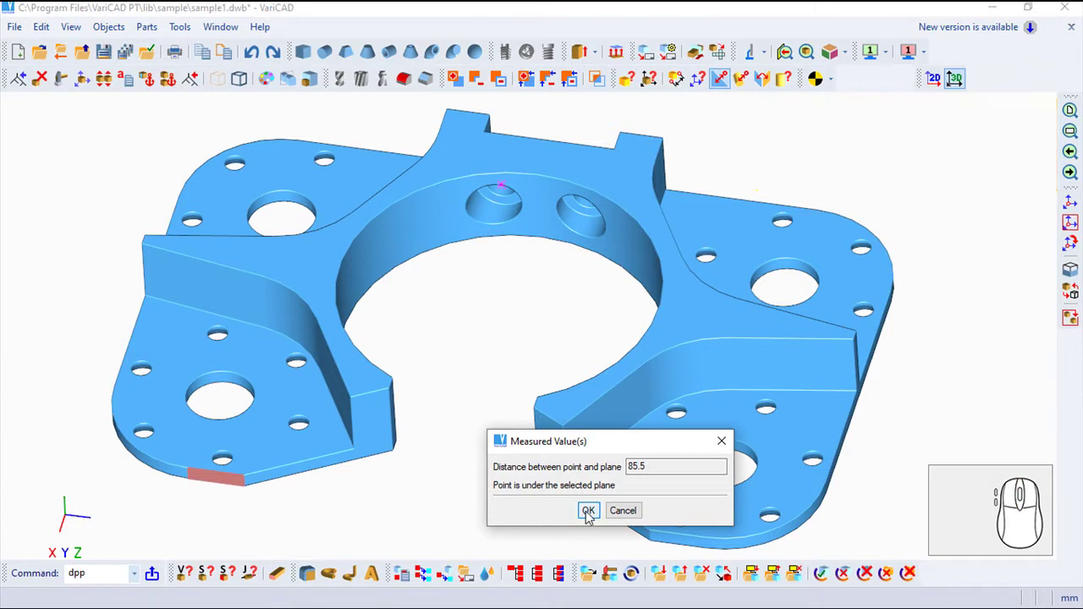
pyautogui.click(593, 510)
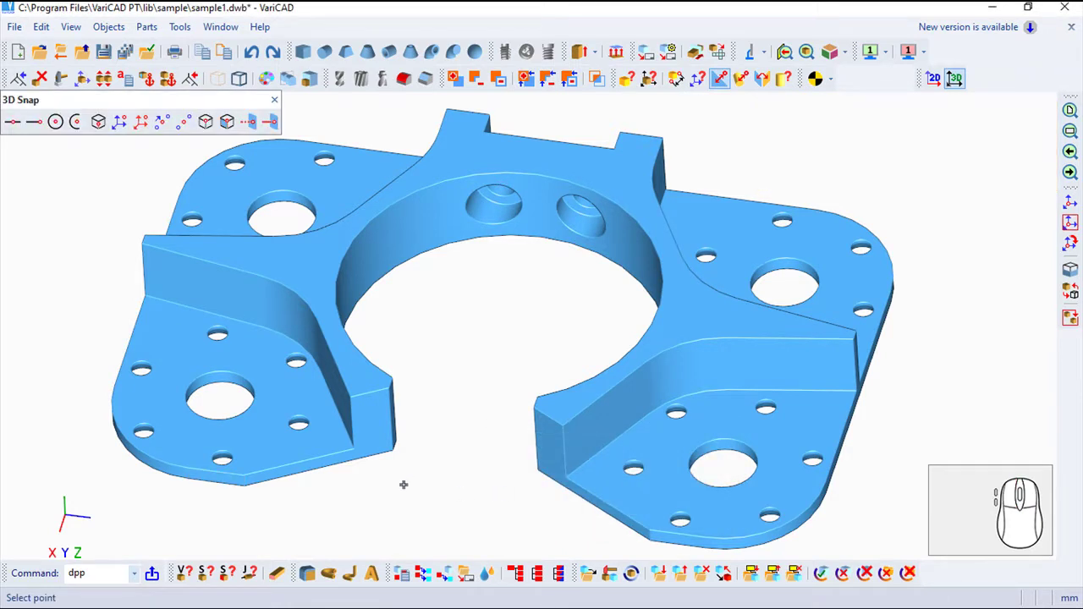